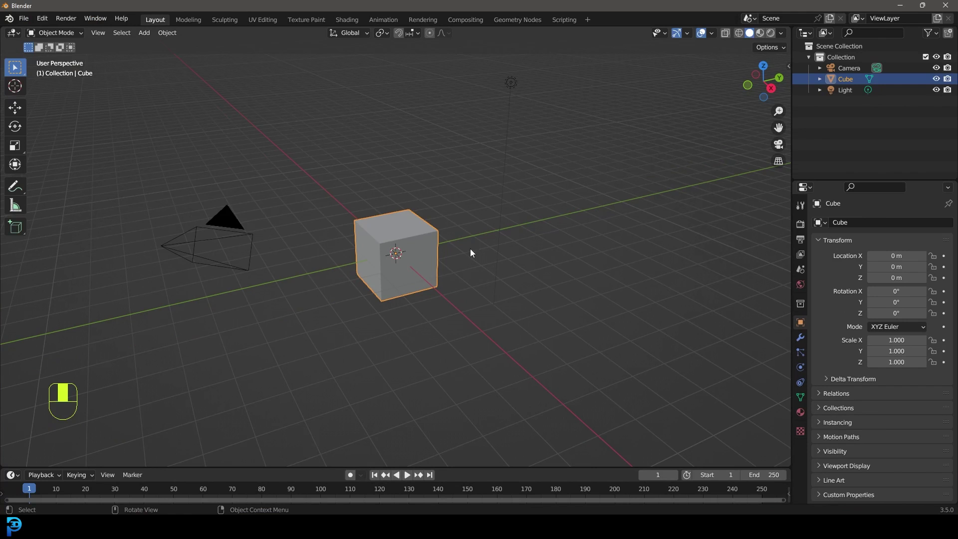
Step: Delete the default cube and add a Plane with an Ocean modifier for the water surface
left_click_drag(556, 106, 805, 339)
key("Delete")
key("shift+a")
left_click_drag(806, 340, 842, 228)
left_click_drag(842, 228, 947, 284)
key("z")
key("z")
key("ctrl+z")
Step: Keyframe the Ocean modifier Time from 1 to 12 across the frame range with linear interpolation
left_click_drag(946, 284, 325, 490)
left_click_drag(325, 491, 949, 283)
left_click_drag(950, 284, 781, 482)
left_click_drag(780, 482, 58, 465)
key("t")
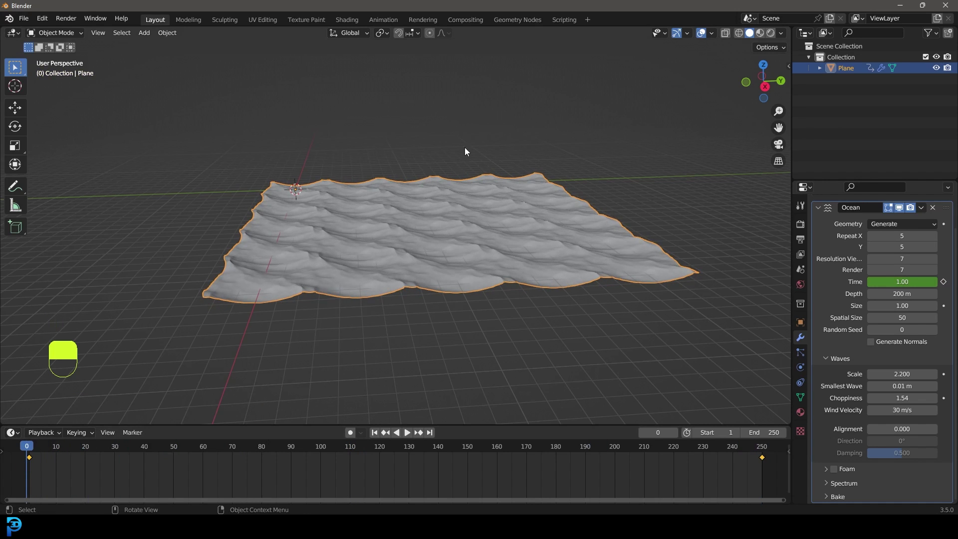
key("space")
left_click_drag(489, 155, 465, 260)
key("space")
key("z")
key("x")
left_click_drag(465, 260, 562, 212)
key("KP_7")
left_click_drag(563, 212, 446, 159)
key("g")
left_click_drag(446, 159, 474, 167)
middle_click(474, 167)
left_click(494, 178)
left_click_drag(495, 185, 29, 21)
key("g")
key("KP_1")
left_click_drag(29, 20, 112, 242)
left_click_drag(113, 242, 403, 253)
left_click_drag(403, 253, 499, 175)
key("g")
left_click_drag(500, 175, 811, 60)
key("m")
left_click_drag(811, 60, 812, 73)
left_click(812, 73)
left_click_drag(828, 77, 569, 227)
left_click_drag(568, 226, 549, 213)
left_click_drag(550, 213, 837, 70)
key("g")
left_click(836, 71)
middle_click(866, 75)
left_click(944, 73)
middle_click(944, 72)
left_click(942, 72)
left_click_drag(942, 72, 614, 138)
left_click_drag(614, 139, 609, 150)
key("h")
left_click_drag(609, 150, 602, 291)
left_click(602, 290)
left_click_drag(602, 290, 583, 299)
left_click(582, 299)
left_click_drag(582, 299, 570, 306)
left_click(570, 306)
middle_click(570, 308)
left_click(564, 314)
left_click_drag(533, 324, 519, 335)
left_click(519, 334)
left_click(479, 348)
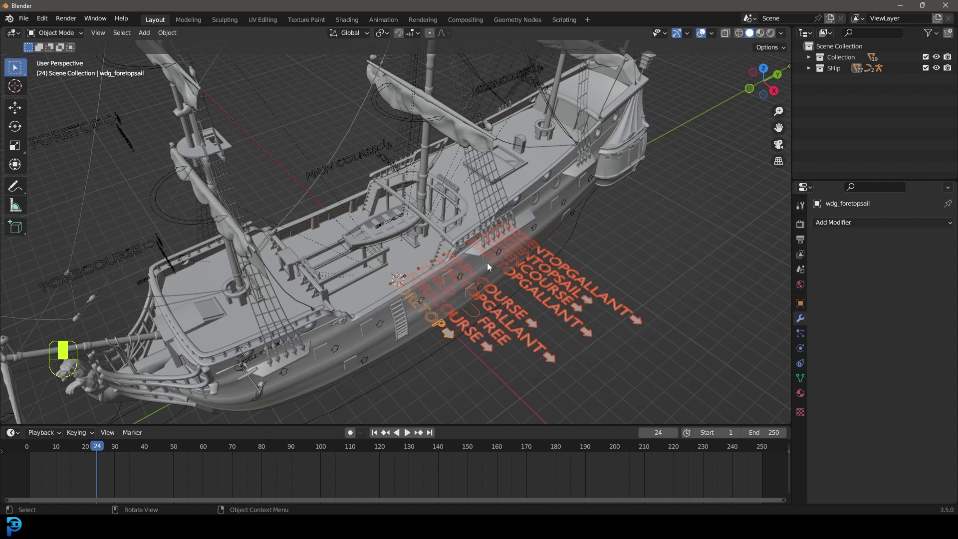
Step: Move the ship's label text objects into a new collection 'text' and disable it for rendering
key("m")
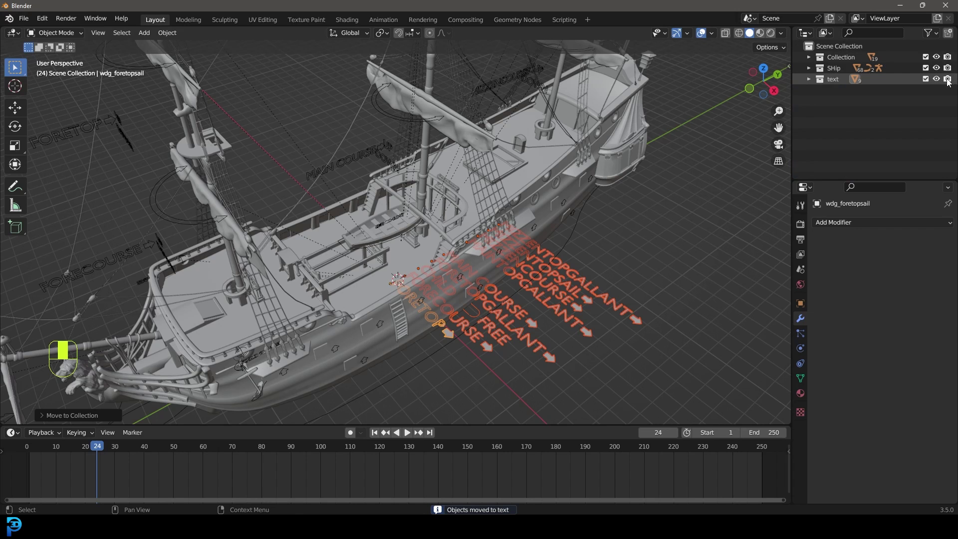
left_click(951, 82)
left_click_drag(953, 82, 435, 179)
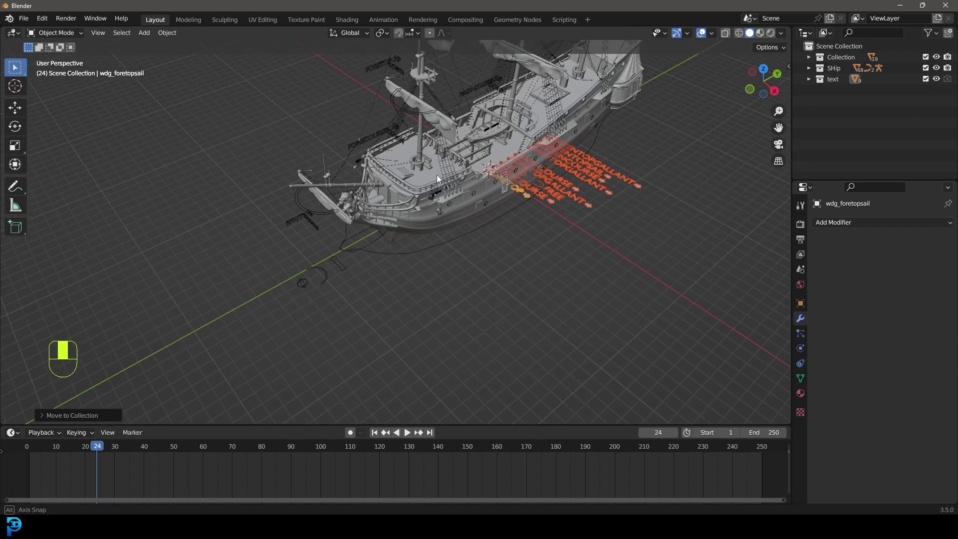
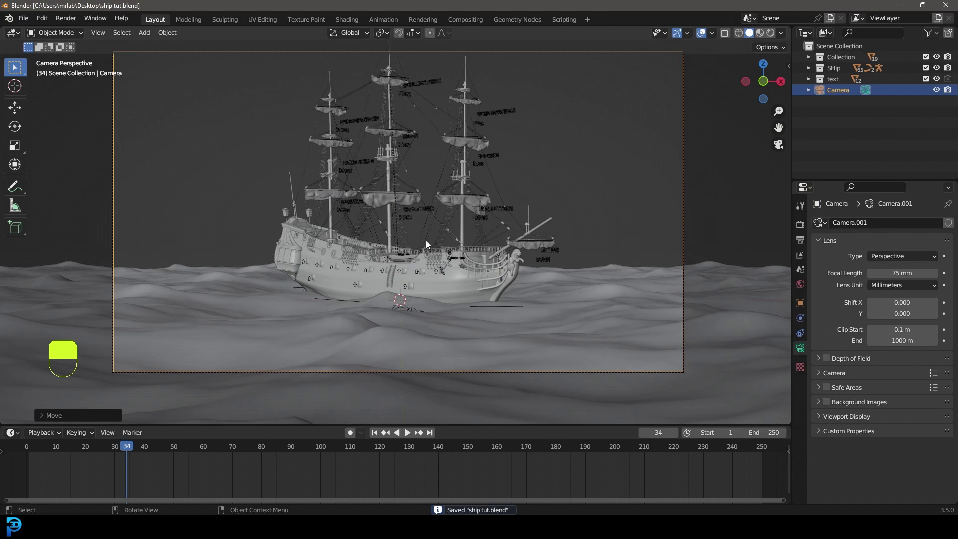
Step: Add Plane.001 around the ship's hull at the ocean water line
left_click_drag(392, 260, 419, 254)
left_click_drag(422, 254, 420, 206)
key("shift+a")
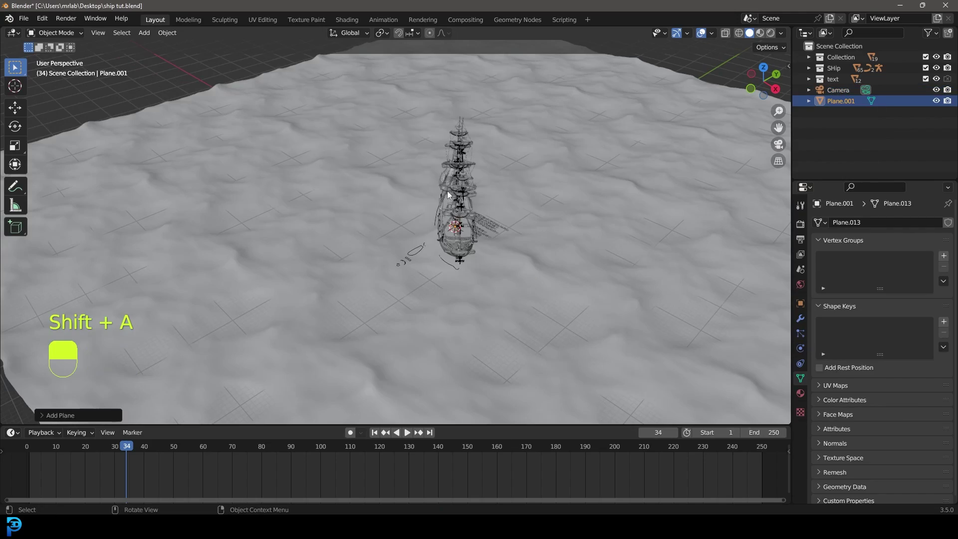
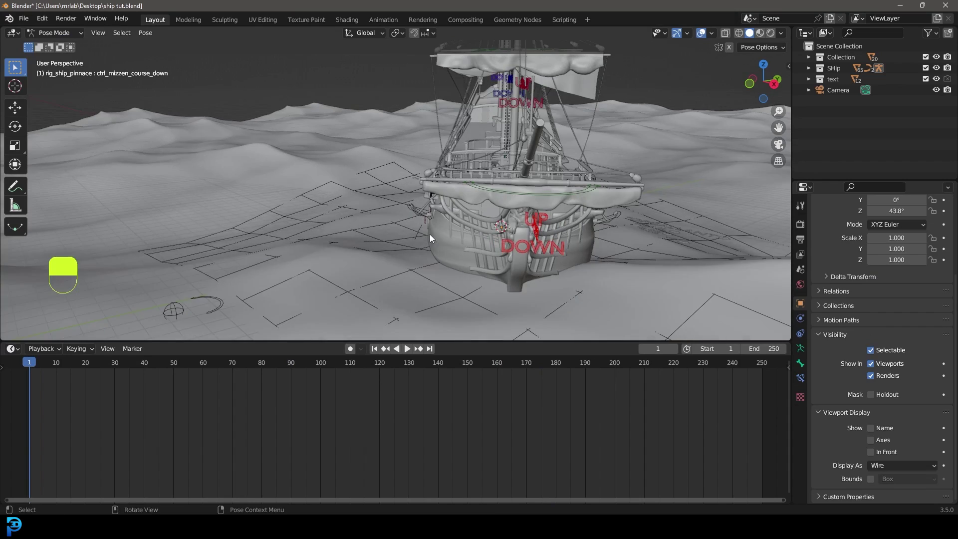
Step: Orbit the wireframe view to face the ship's bow
left_click_drag(422, 231, 353, 353)
Step: Save the scene as ship tut2.blend and frame the ship in Object Mode
middle_click(353, 352)
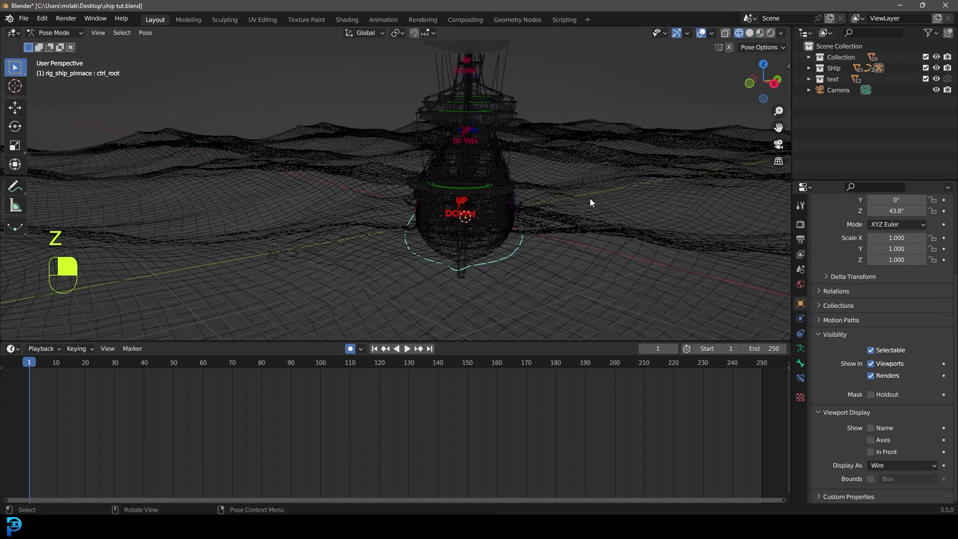
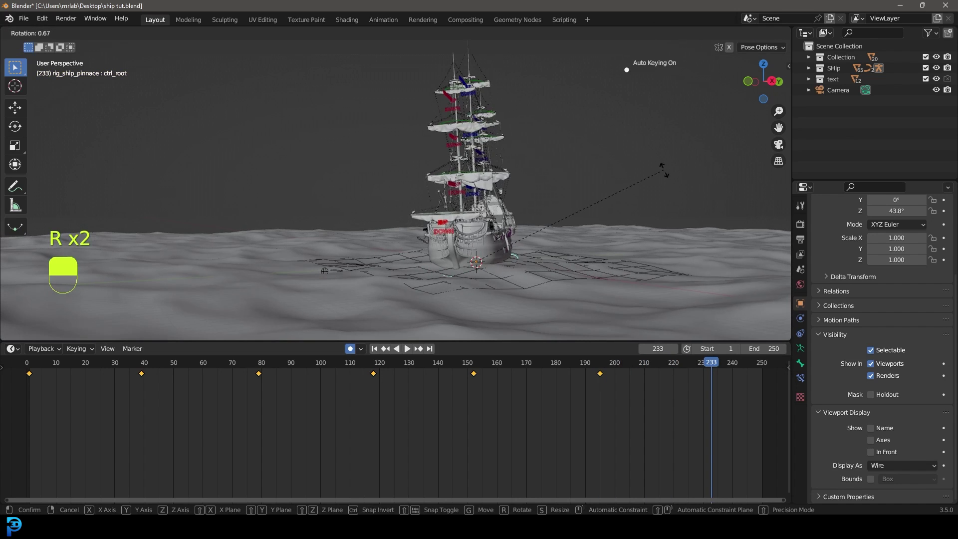
left_click_drag(449, 209, 722, 366)
left_click_drag(723, 366, 488, 167)
left_click_drag(745, 373, 376, 339)
left_click_drag(745, 373, 464, 306)
double_click(488, 168)
middle_click(488, 168)
right_click(488, 167)
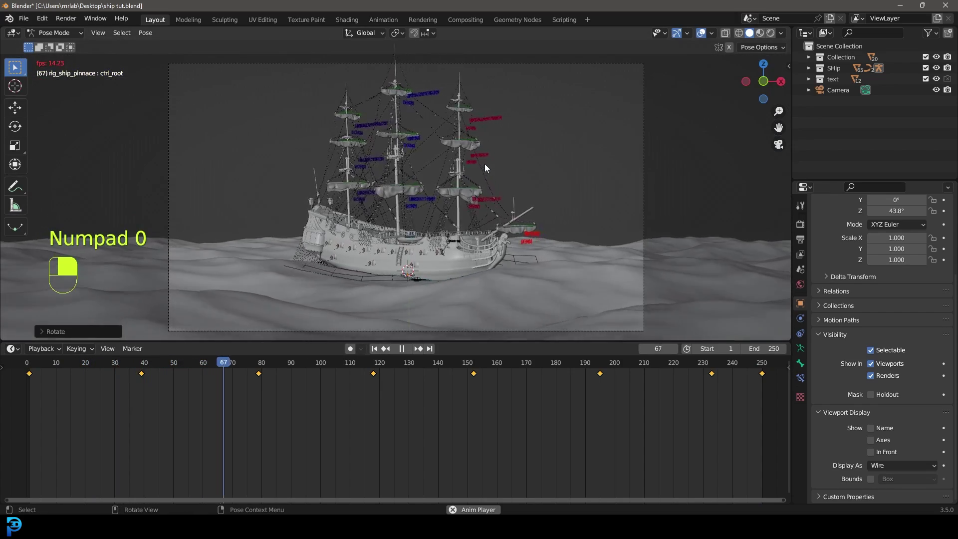
left_click(488, 167)
Step: Add a Wind force field, scale it and move it into place beside the ship
left_click_drag(487, 167, 403, 204)
left_click_drag(68, 39, 403, 204)
left_click_drag(68, 38, 460, 214)
left_click_drag(459, 214, 394, 231)
key("shift+a")
key("s")
key("g")
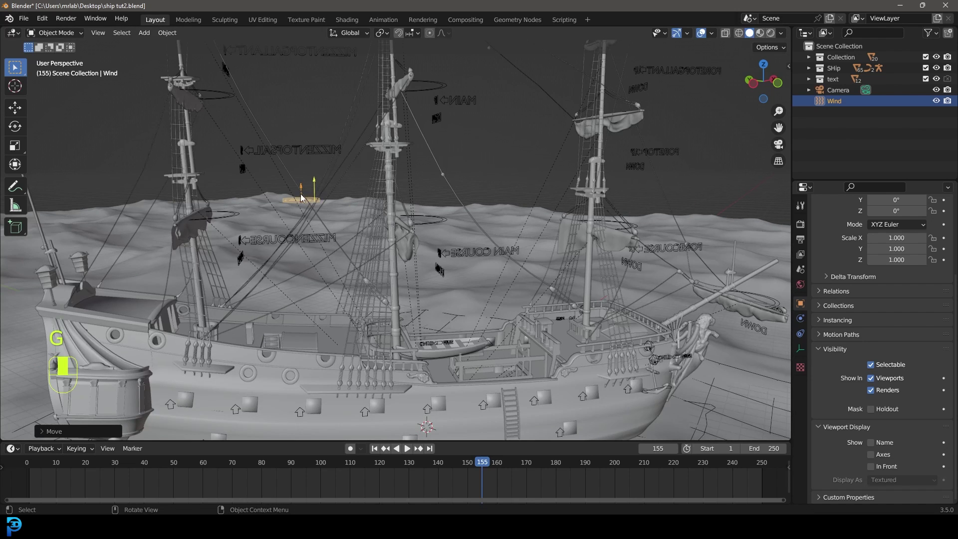
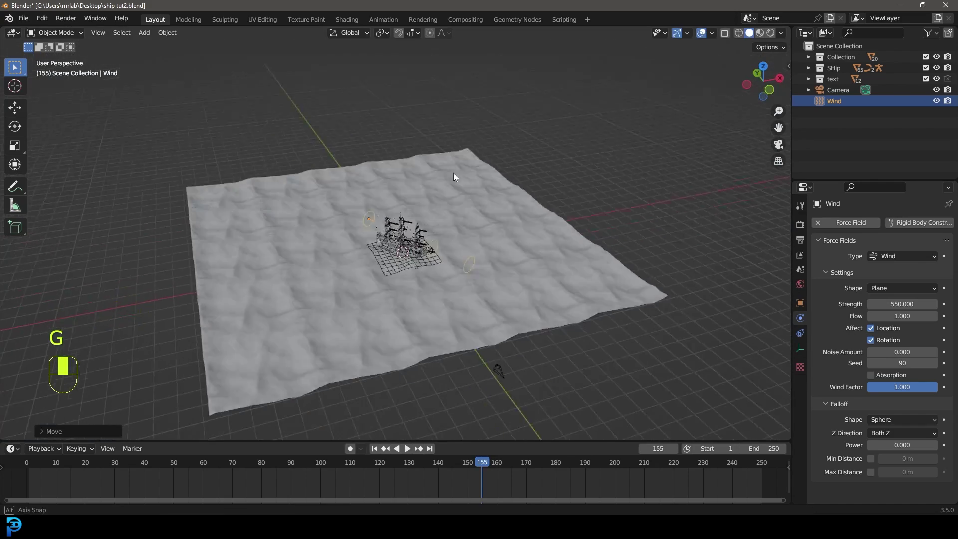
Step: Duplicate the wind as Wind.001 (strength 550), rotate it toward the ship in top view, and save
key("shift+d")
key("KP_7")
key("r")
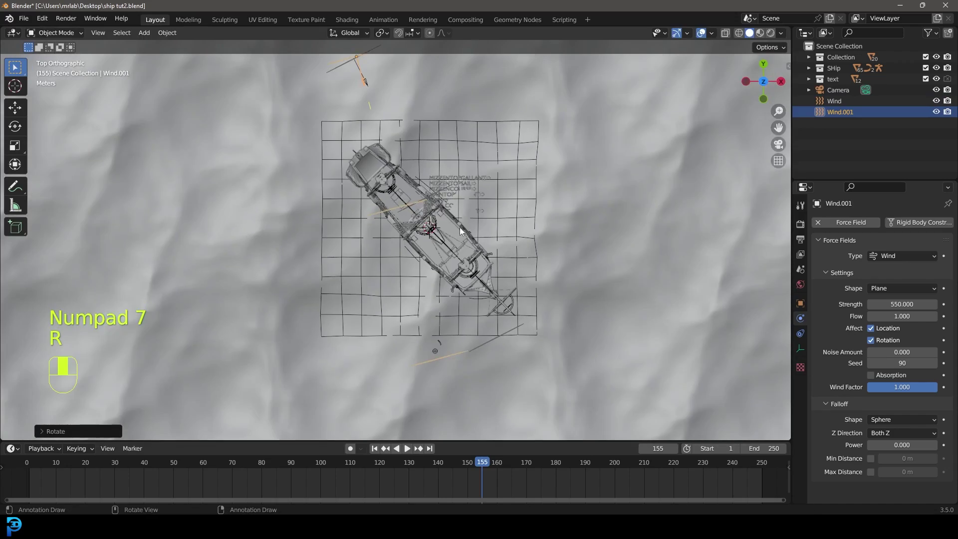
key("g")
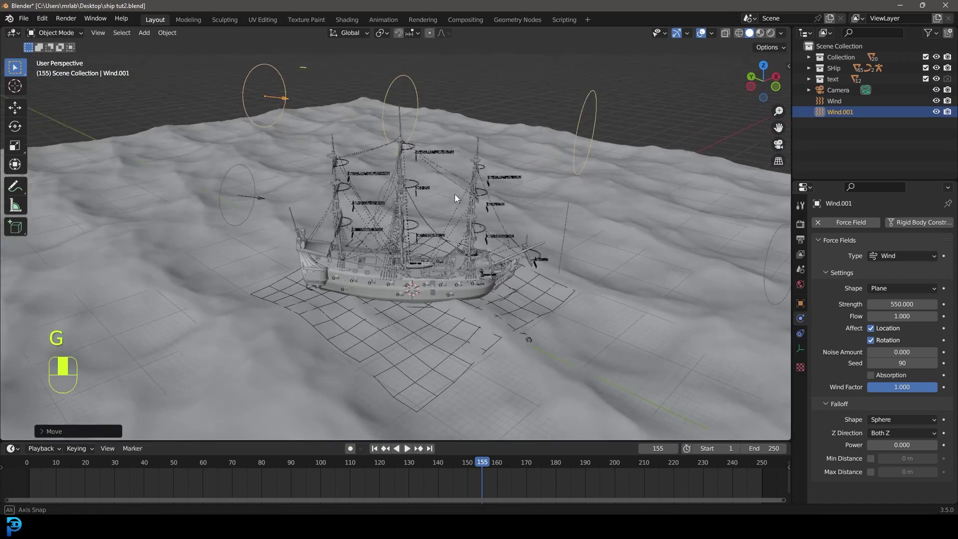
key("ctrl+s")
left_click(582, 215)
left_click_drag(565, 213, 45, 35)
left_click_drag(45, 36, 435, 111)
key("ctrl+z")
left_click_drag(435, 112, 483, 116)
left_click(484, 117)
left_click_drag(485, 116, 449, 222)
key("g")
left_click(450, 223)
left_click_drag(449, 222, 484, 263)
key("g")
left_click(484, 263)
left_click_drag(484, 263, 406, 134)
key("g")
key("g")
left_click(406, 134)
left_click_drag(406, 135, 420, 83)
key("g")
left_click(421, 82)
left_click_drag(413, 86, 527, 296)
key("g")
left_click(527, 296)
left_click_drag(535, 300, 415, 229)
key("g")
left_click_drag(414, 229, 434, 243)
left_click_drag(433, 243, 397, 205)
key("g")
left_click(396, 204)
left_click_drag(397, 205, 337, 274)
key("g")
left_click(336, 273)
left_click_drag(335, 273, 64, 43)
key("g")
key("g")
key("g")
left_click_drag(64, 43, 347, 215)
key("Tab")
key("Tab")
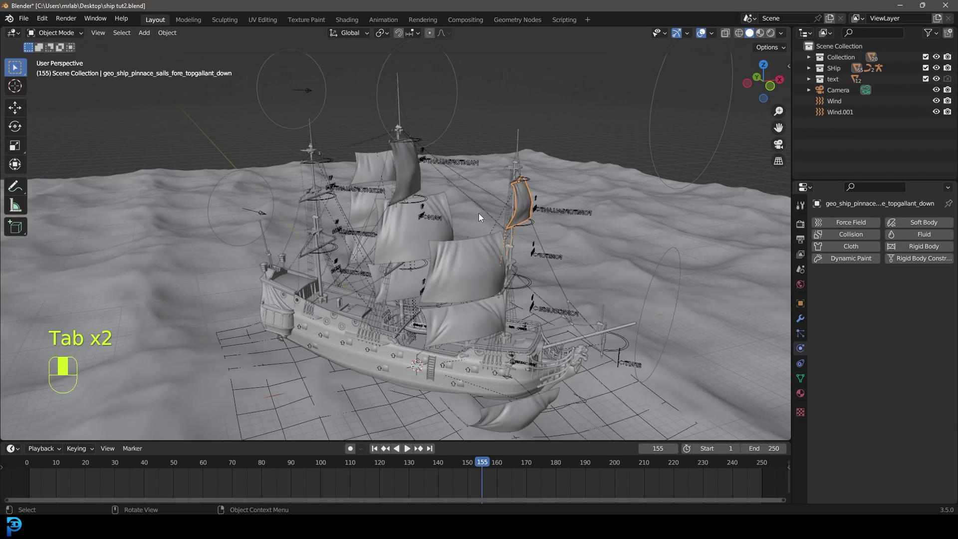
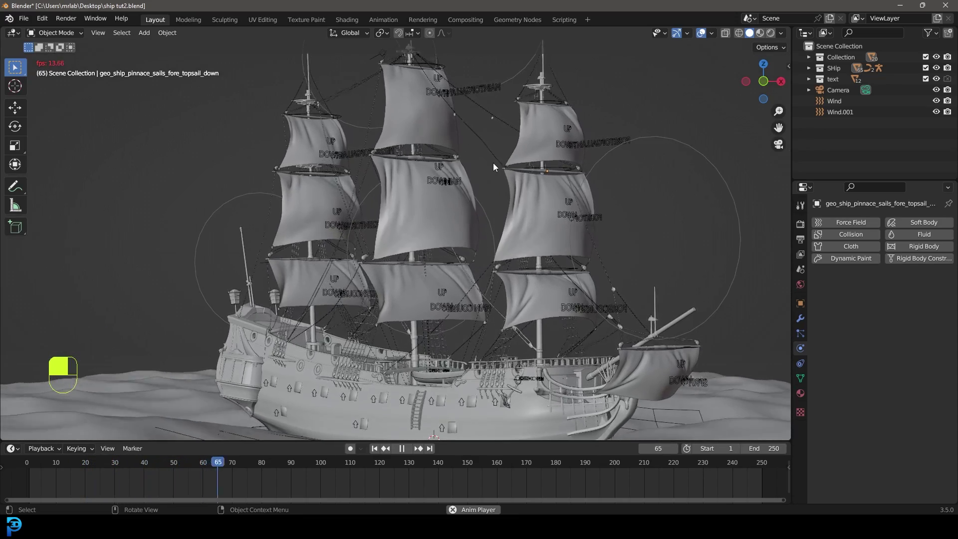
Step: Play back the billowing cloth sails through the scene camera
key("space")
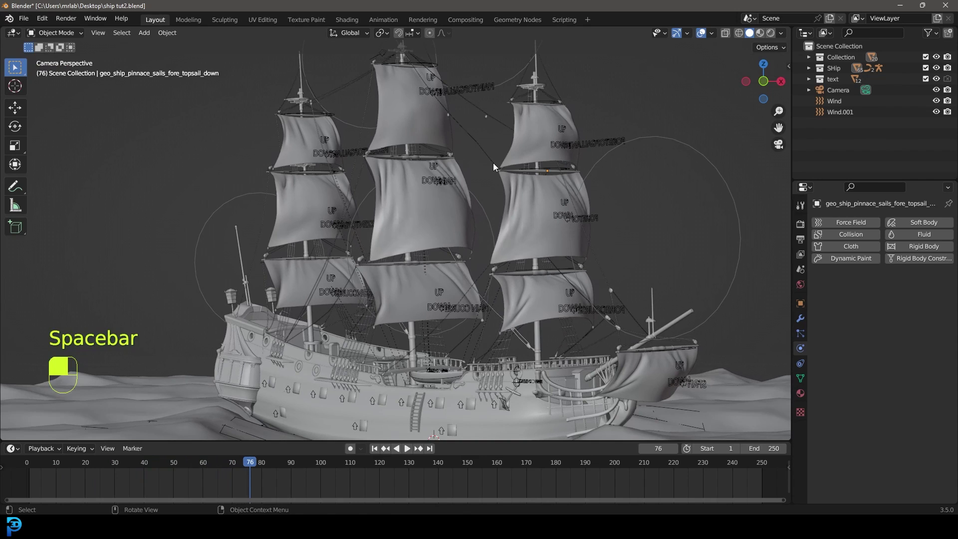
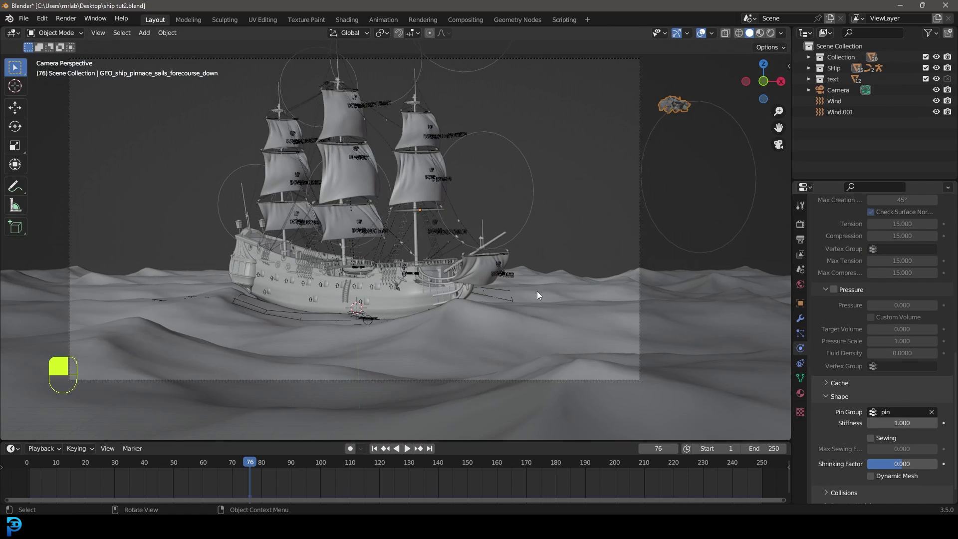
Step: Rewind to frame 1 so the pinned forecourse sail re-simulates from the start
key("shift+Left")
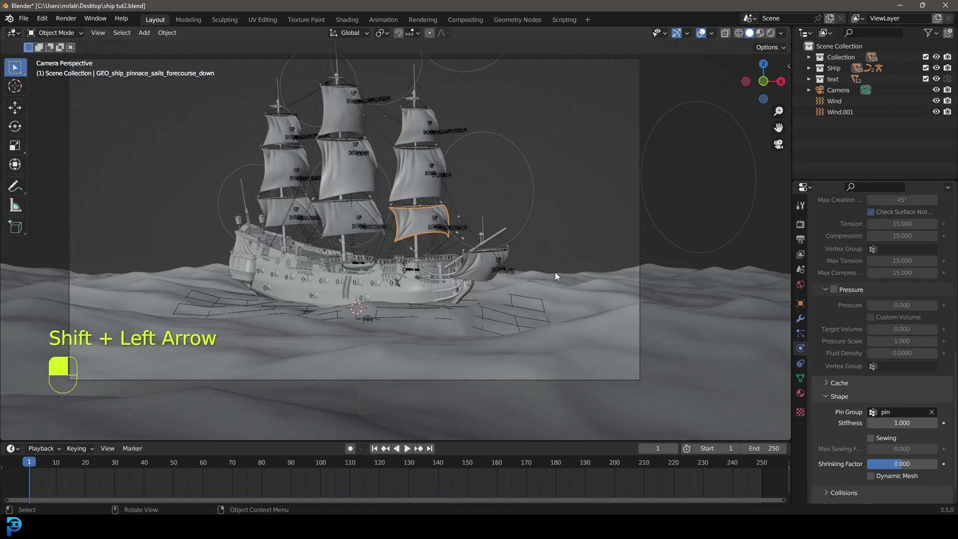
Step: Bake the forecourse sail cloth for frames 1–250, save, and replay the cached simulation
key("space")
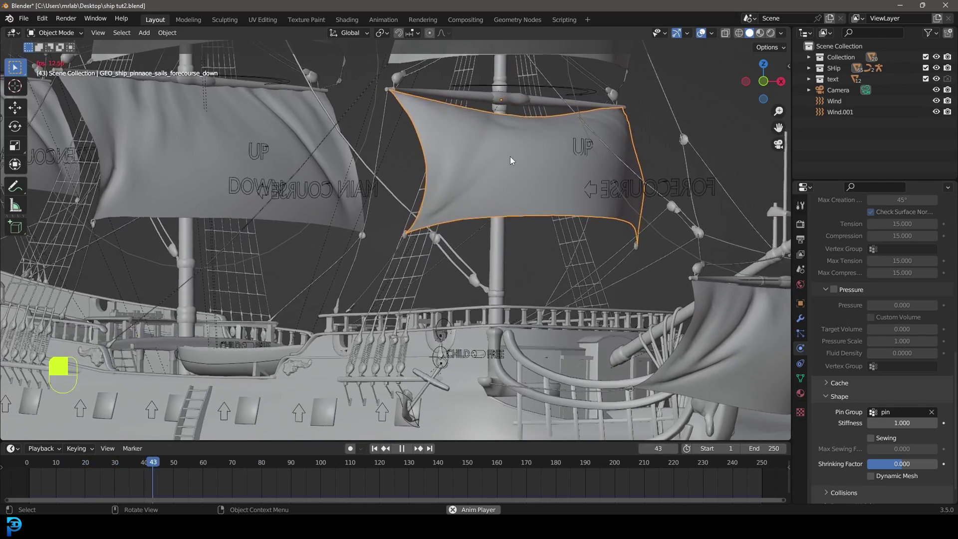
key("space")
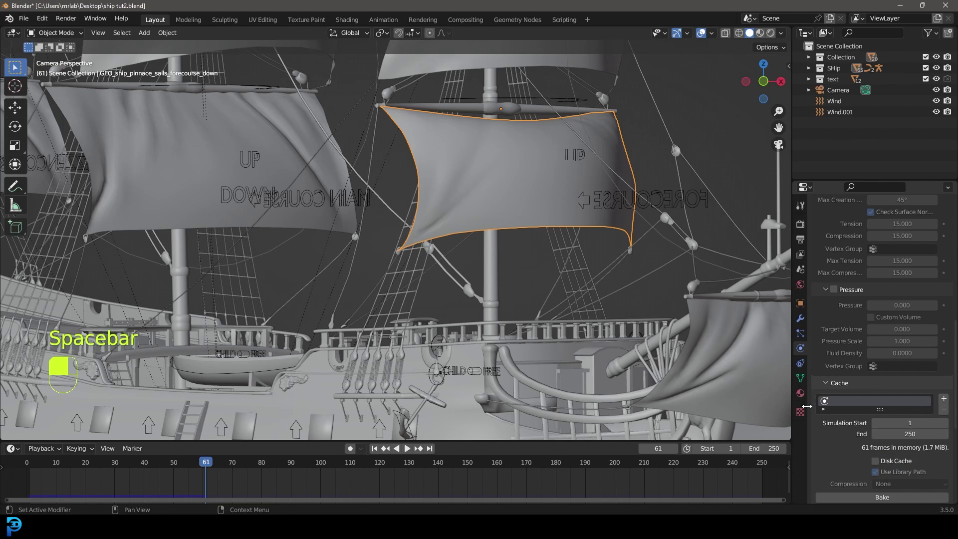
key("ctrl+s")
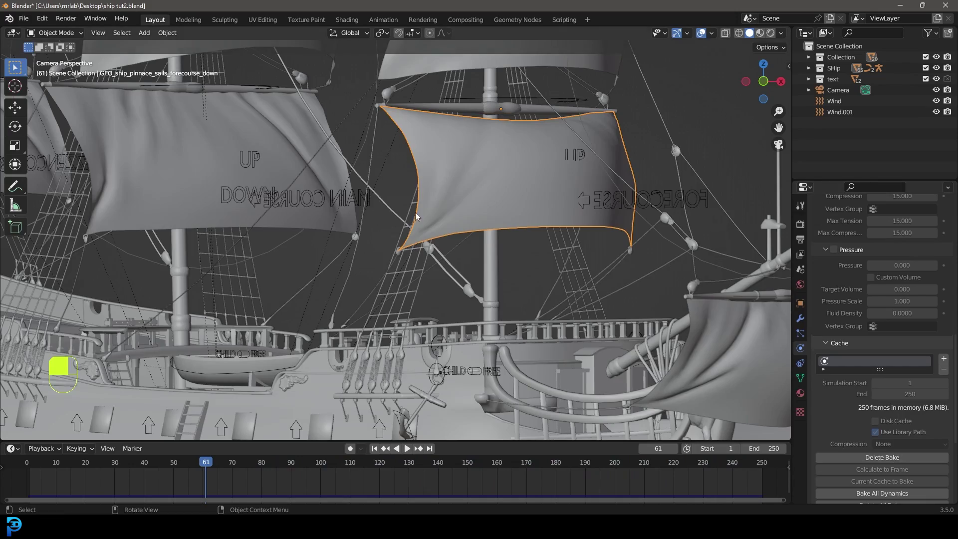
key("space")
Step: Pause playback with the baked sails billowing before adding the sun lamps
key("space")
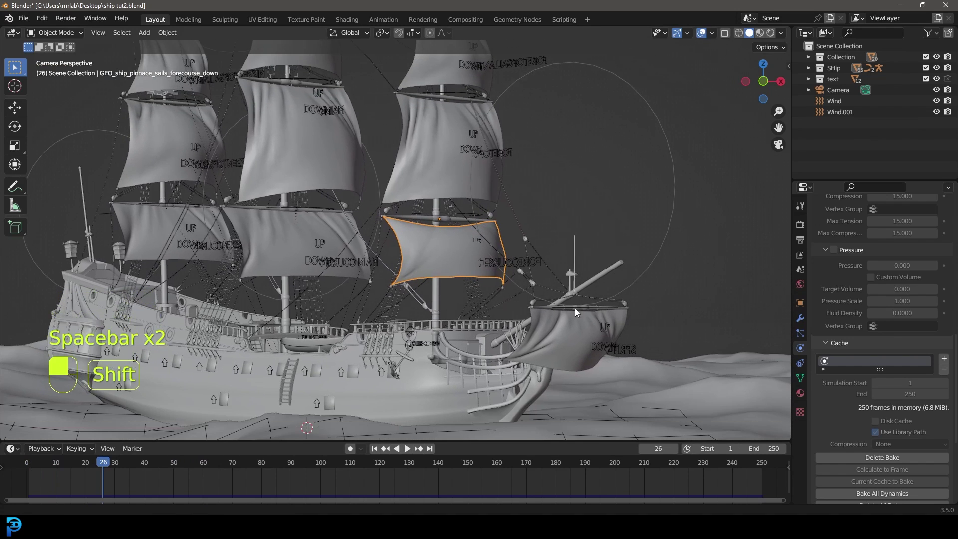
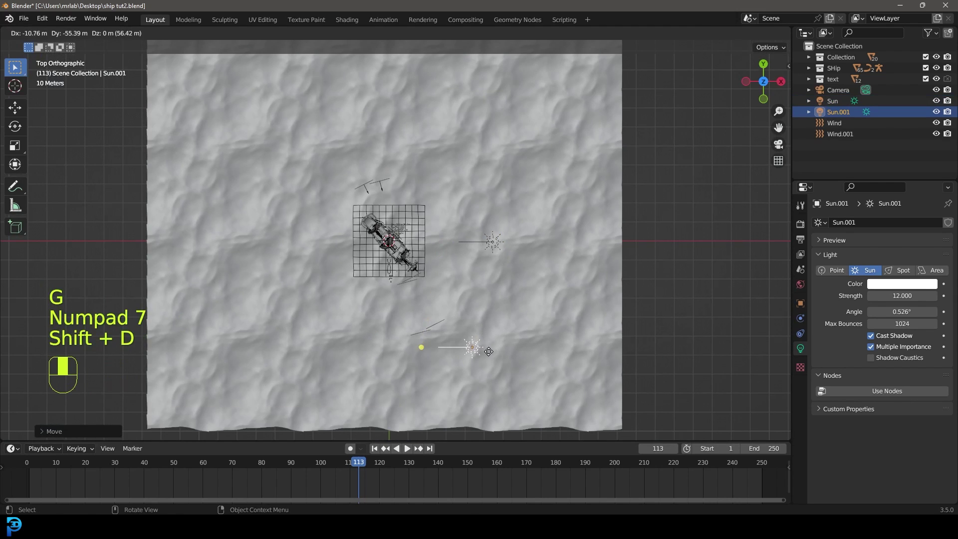
key("r")
key("KP_0")
middle_click(533, 306)
key("ctrl+s")
key("z")
left_click_drag(490, 190, 598, 310)
key("z")
left_click(597, 310)
left_click_drag(599, 309, 804, 319)
left_click(804, 319)
Step: Adjust the view toward the ocean plane carrying its Ocean modifier
left_click_drag(841, 266, 822, 242)
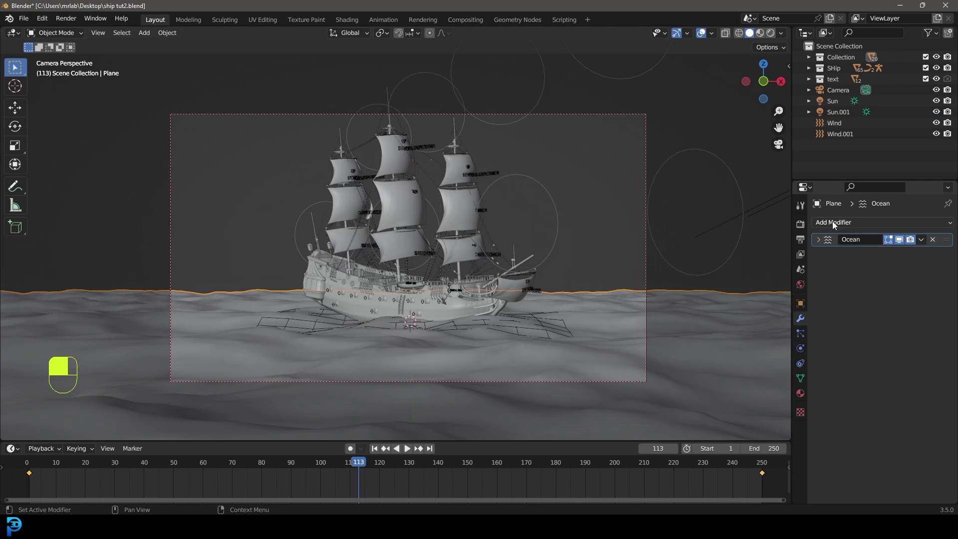
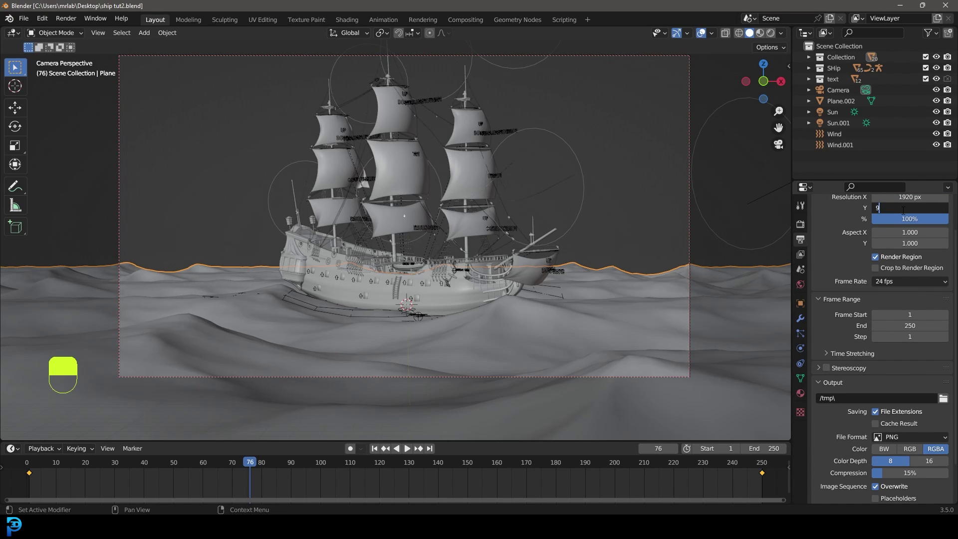
Step: Set the output resolution to 1920 × 900 and save the ship tut2 blend file
key("0")
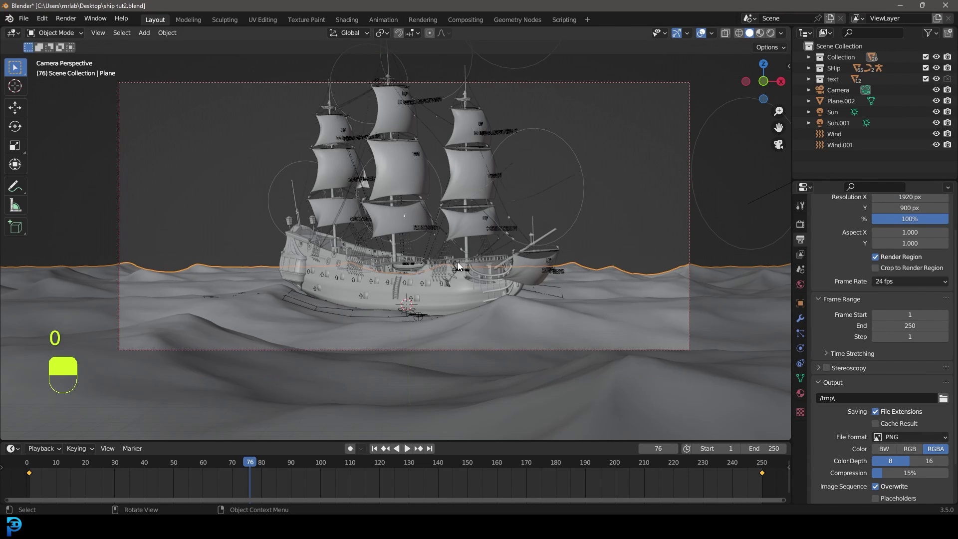
key("ctrl+s")
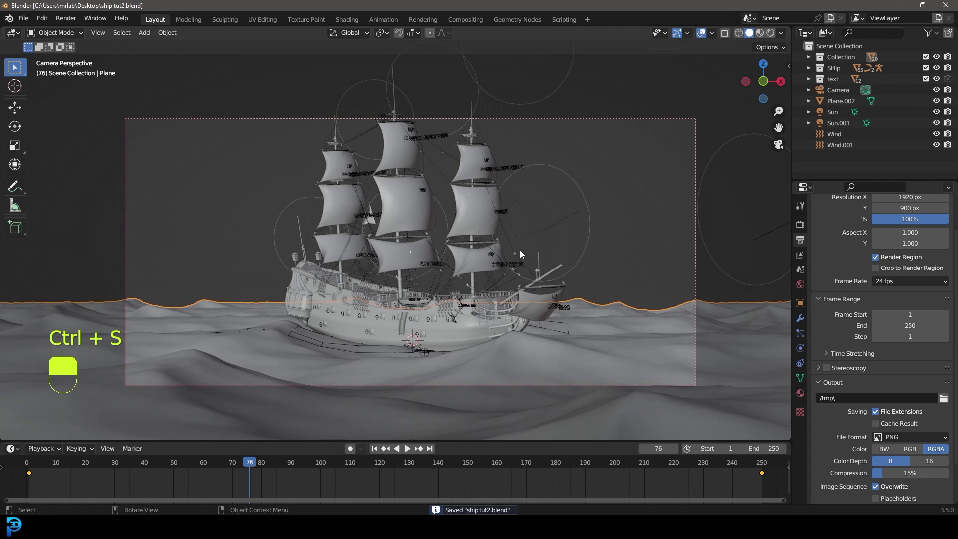